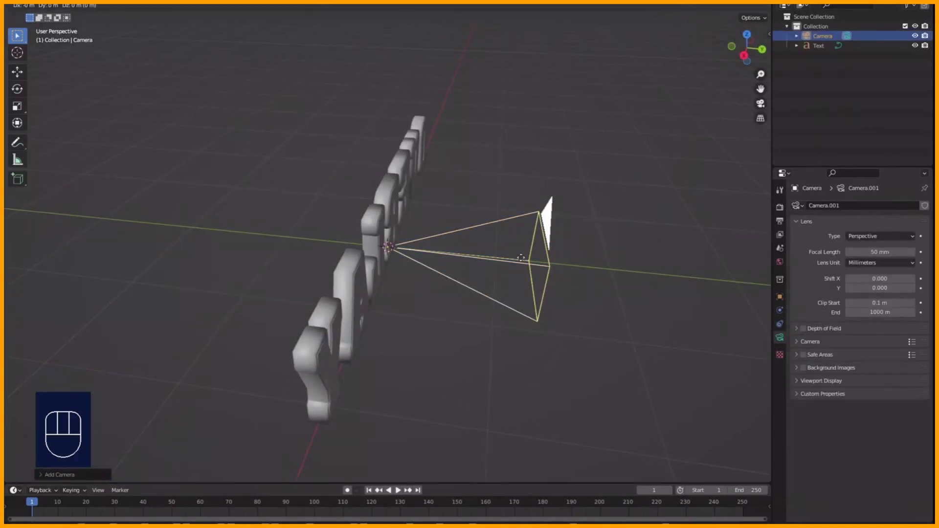
Step: Position the OVERLAY text along Z and Y, orbit to face it, and align the camera to the view
key("y")
left_click(145, 266)
middle_click(197, 280)
middle_click(292, 267)
middle_click(347, 315)
key("g")
key("z")
key("g")
key("y")
middle_click(469, 297)
key("KP_0")
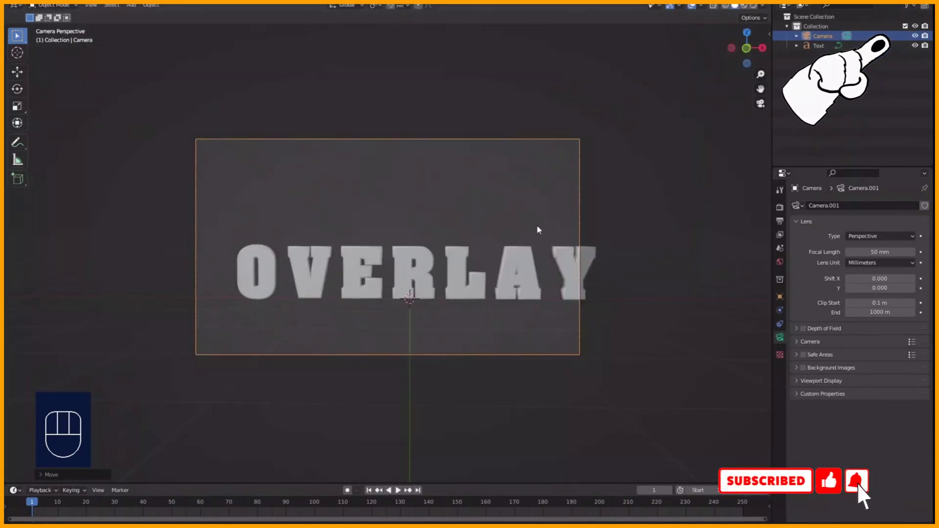